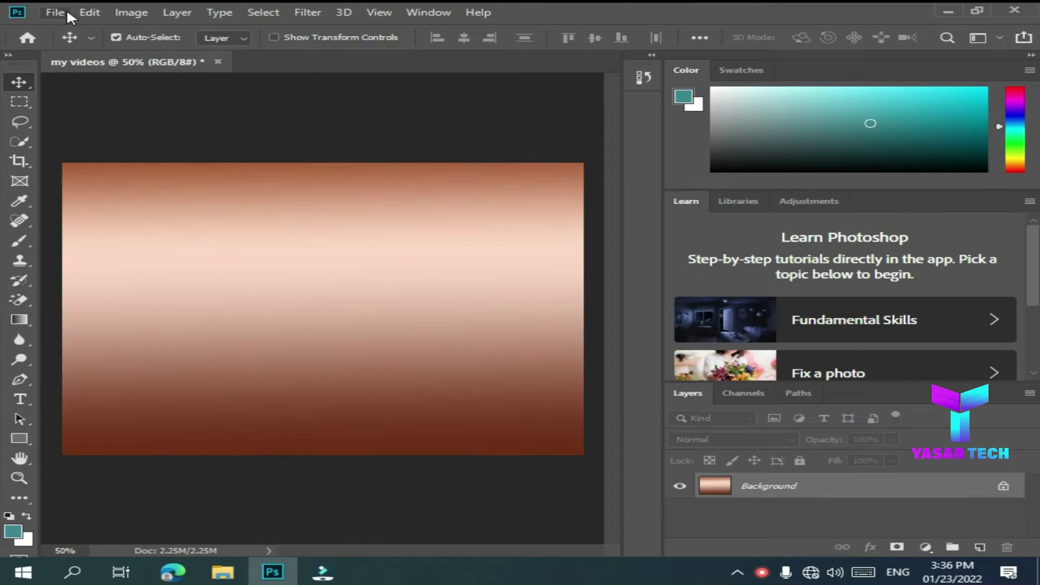
- Open the yellow texture image and the girl-with-flower-pot photo from disk
click(71, 16)
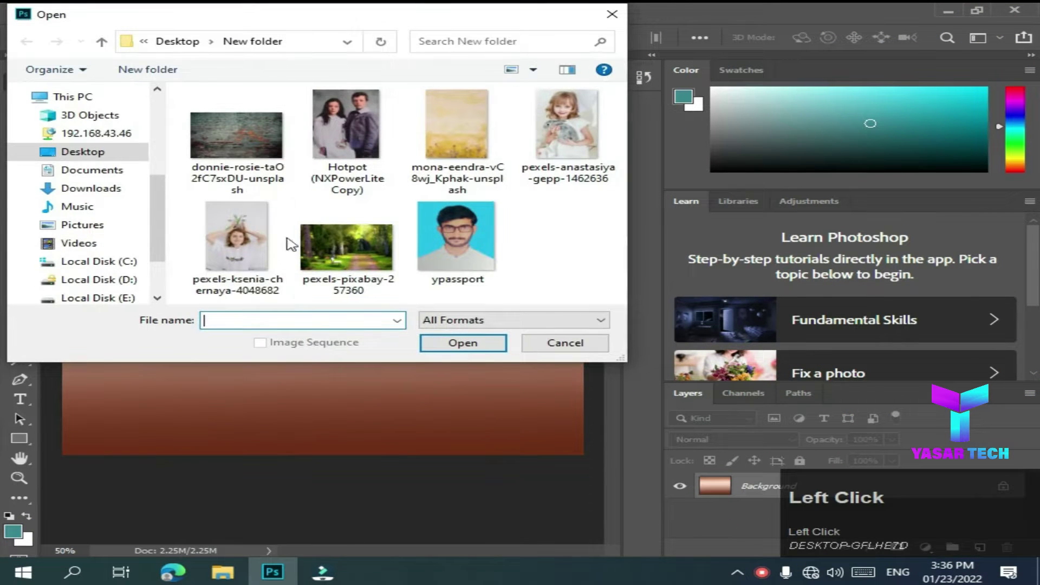
click(254, 252)
click(446, 146)
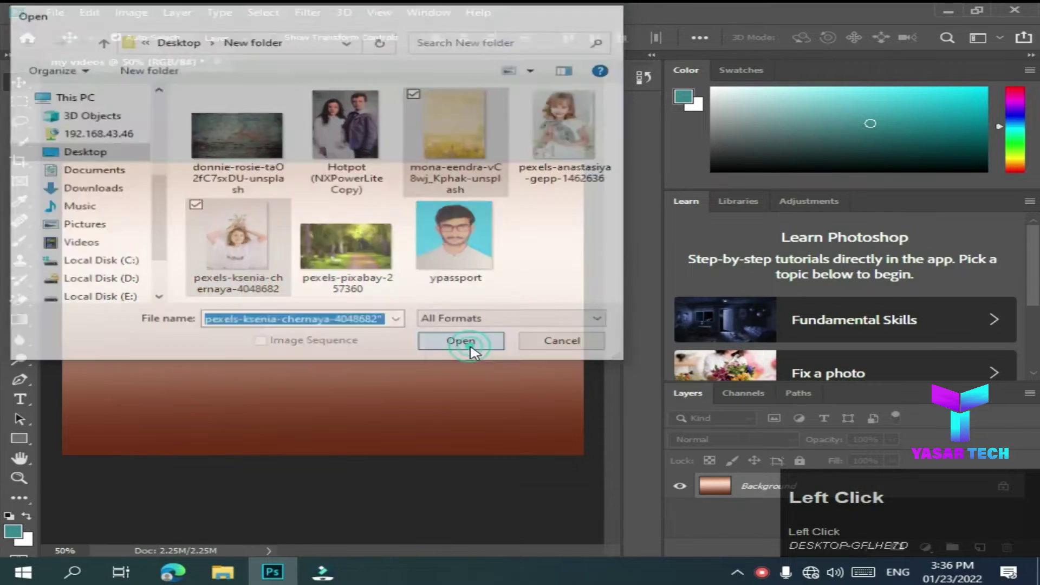
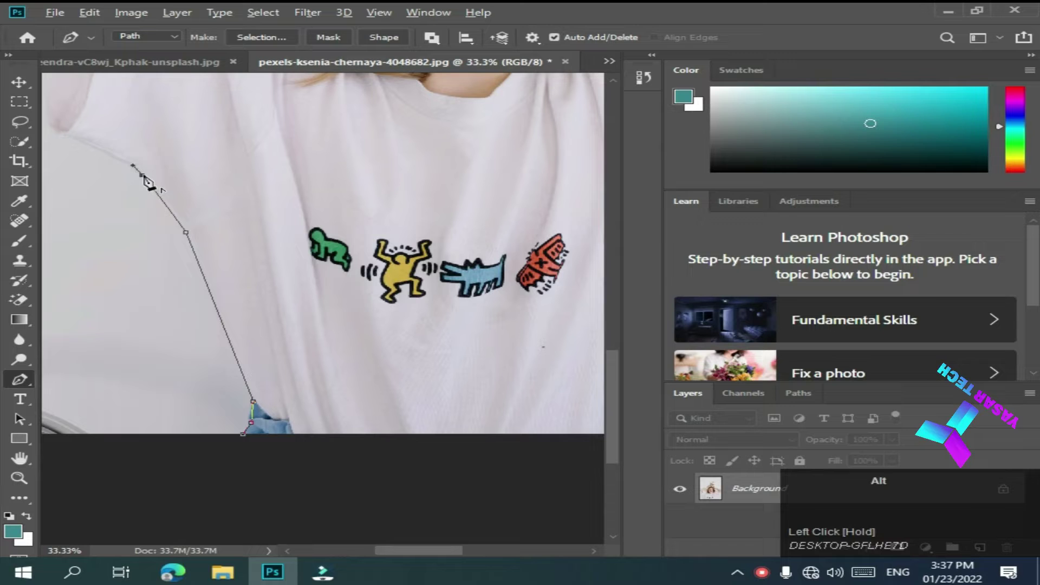
- Trace the pen path from the shoulder along the sleeve, arm underside and elbow
click(67, 139)
key(space)
drag(212, 223, 231, 152)
click(231, 152)
key(space)
click(228, 119)
key(space)
drag(353, 240, 373, 186)
key(space)
click(191, 230)
key(space)
- Continue the path along the upper arm and forearm to the wrist and up onto the leaf
drag(326, 195, 469, 172)
drag(485, 170, 502, 168)
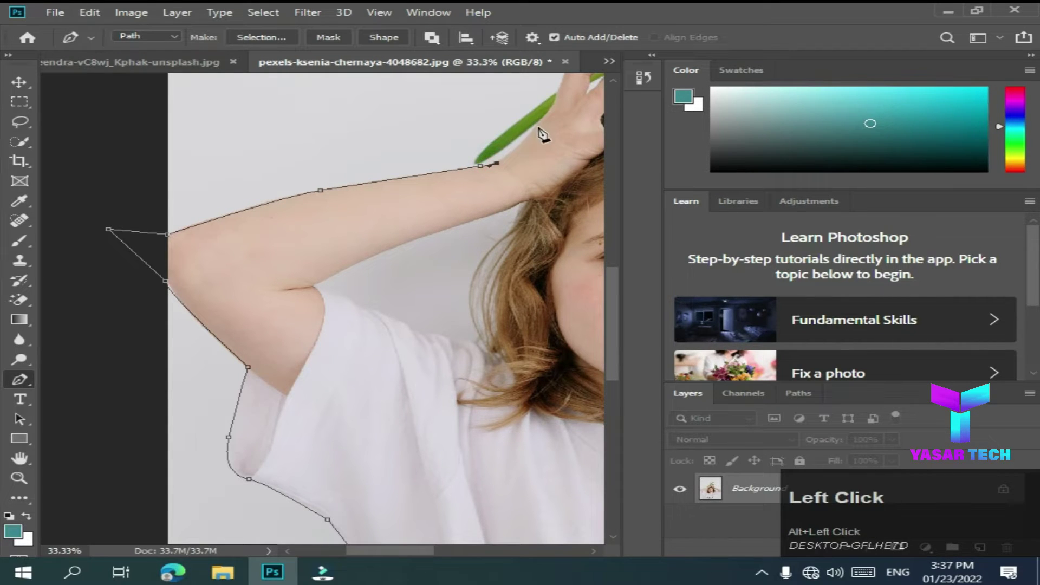
key(ctrl+z)
click(536, 134)
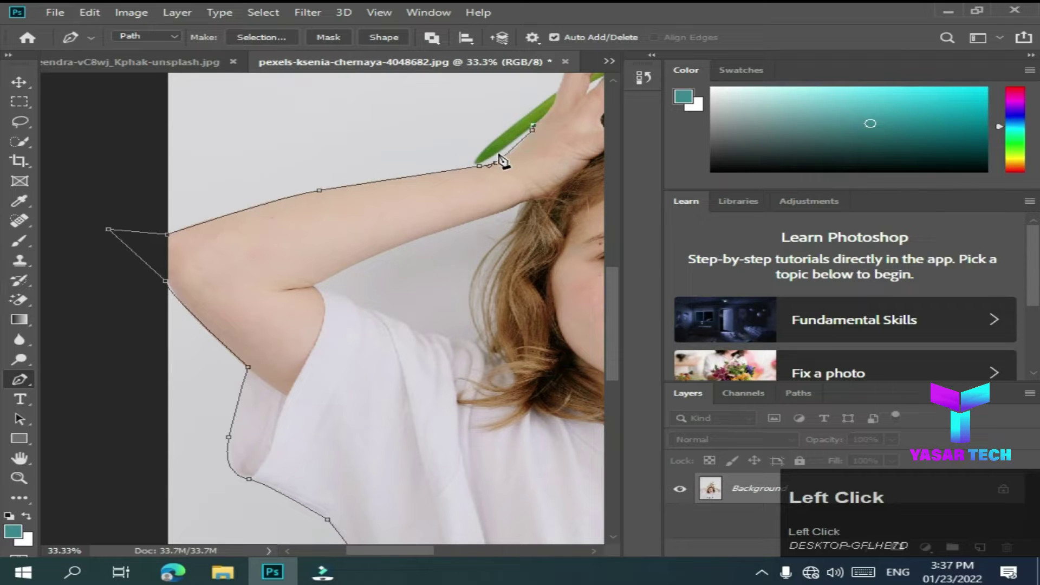
click(504, 153)
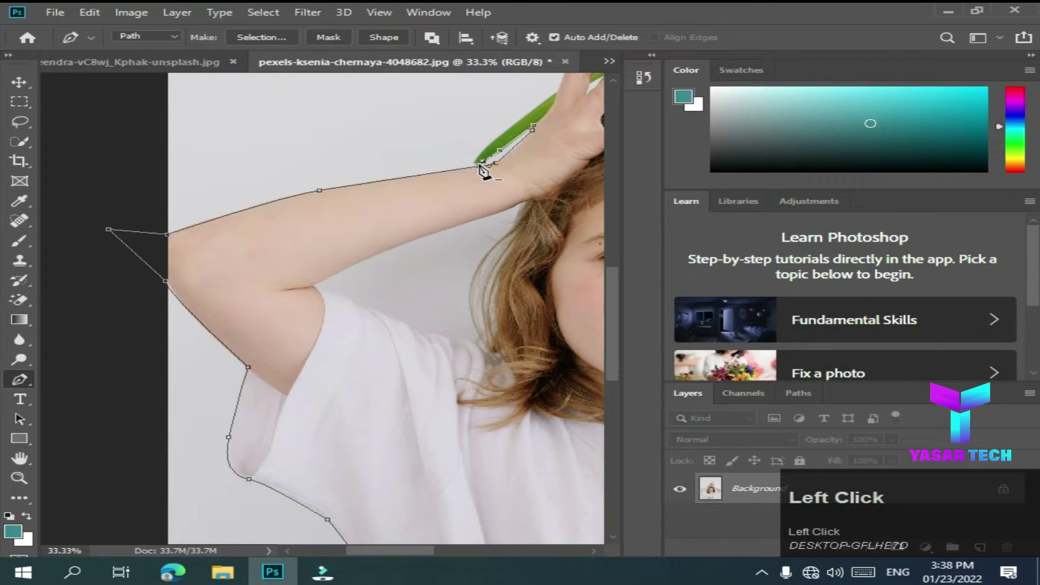
click(479, 165)
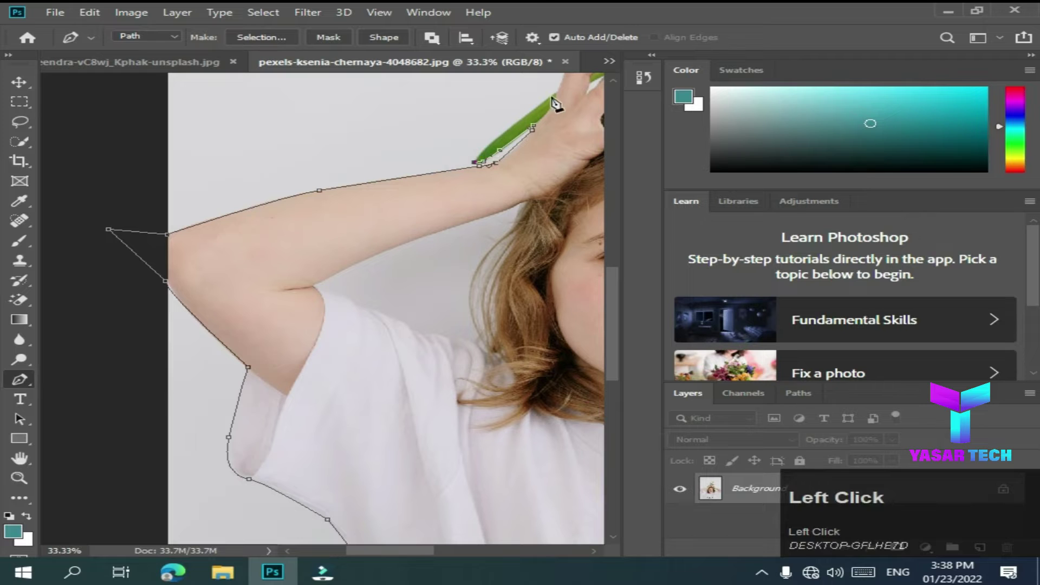
click(558, 97)
key(space)
click(529, 121)
key(space)
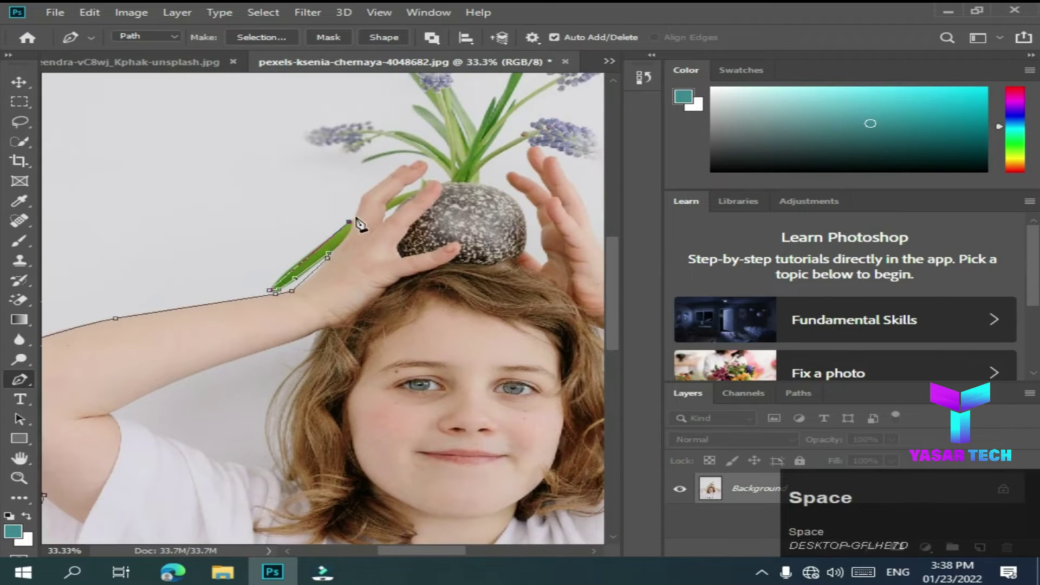
drag(366, 199, 407, 172)
- Zoom in and trace the path around the fingers, leaves, stems and flowers
click(407, 171)
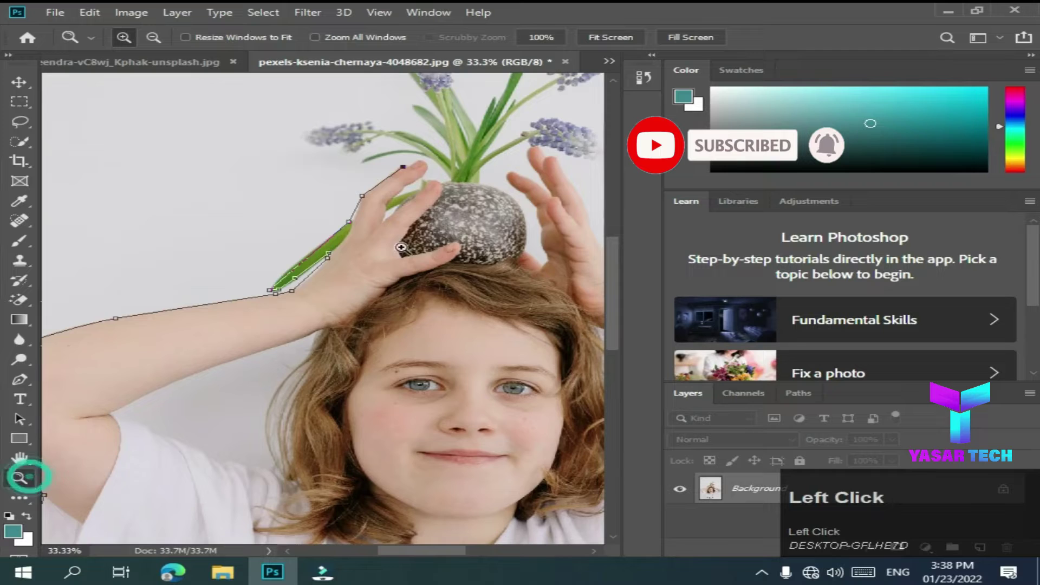
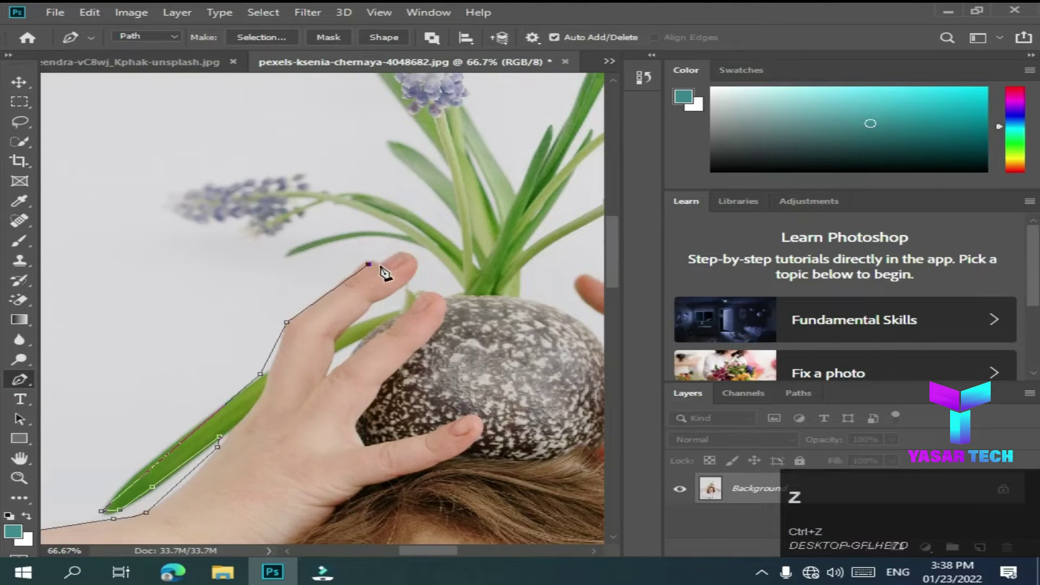
drag(400, 259, 457, 182)
key(space)
drag(470, 182, 440, 275)
key(space)
drag(452, 244, 576, 190)
key(space)
drag(430, 208, 451, 201)
key(space)
drag(452, 201, 486, 397)
drag(485, 397, 485, 392)
key(space)
- Continue the path around the flower clusters and down to the flower pot
click(485, 392)
key(space)
drag(369, 268, 446, 401)
key(space)
click(406, 335)
key(space)
click(397, 302)
key(space)
click(414, 357)
key(space)
click(393, 318)
key(space)
- Trace the path along the other hand and down the raised arm to the elbow
click(437, 359)
key(space)
click(460, 371)
key(space)
click(379, 372)
key(space)
click(408, 346)
key(space)
click(326, 331)
key(space)
click(381, 253)
key(space)
- Trace the path along the sleeve and down the shirt's side to the photo bottom
click(322, 299)
key(space)
click(252, 343)
key(space)
click(320, 189)
key(space)
drag(286, 330, 195, 365)
key(space)
click(312, 360)
key(space)
click(326, 376)
key(space)
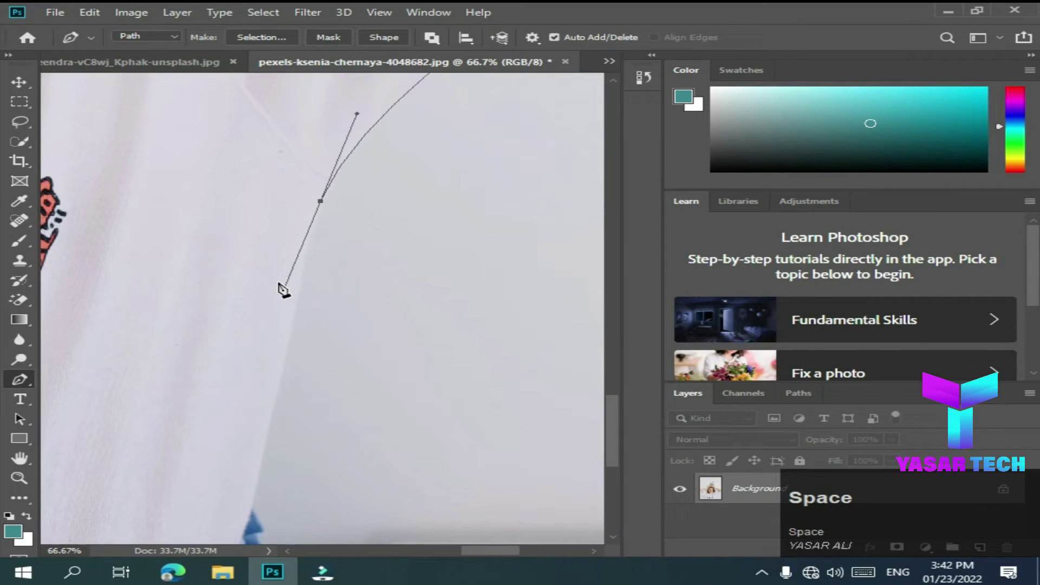
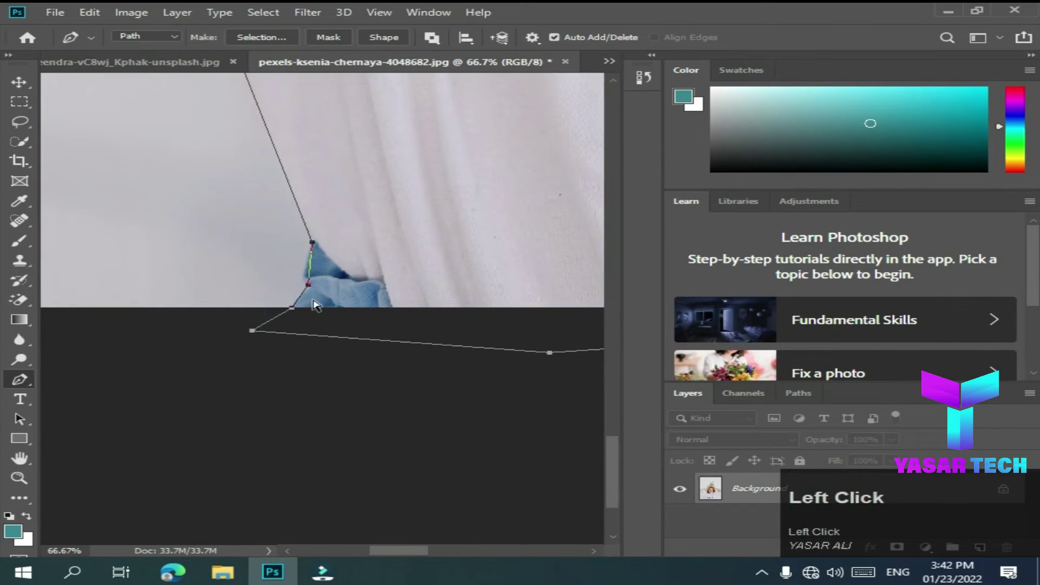
- Make the path a selection, copy the girl to a new layer and hide the white Background layer
key(ctrl+alt+-)
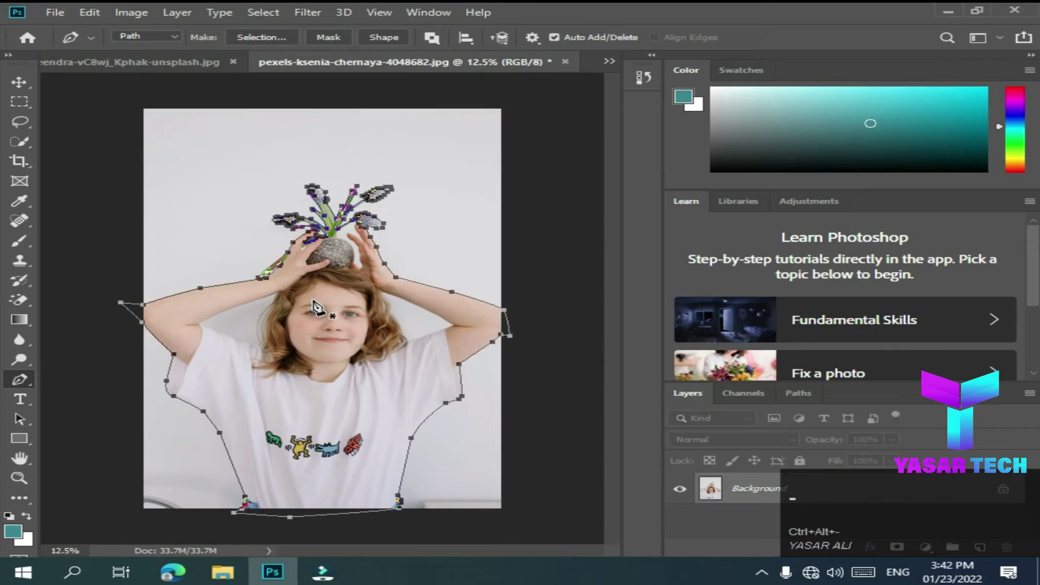
right_click(351, 351)
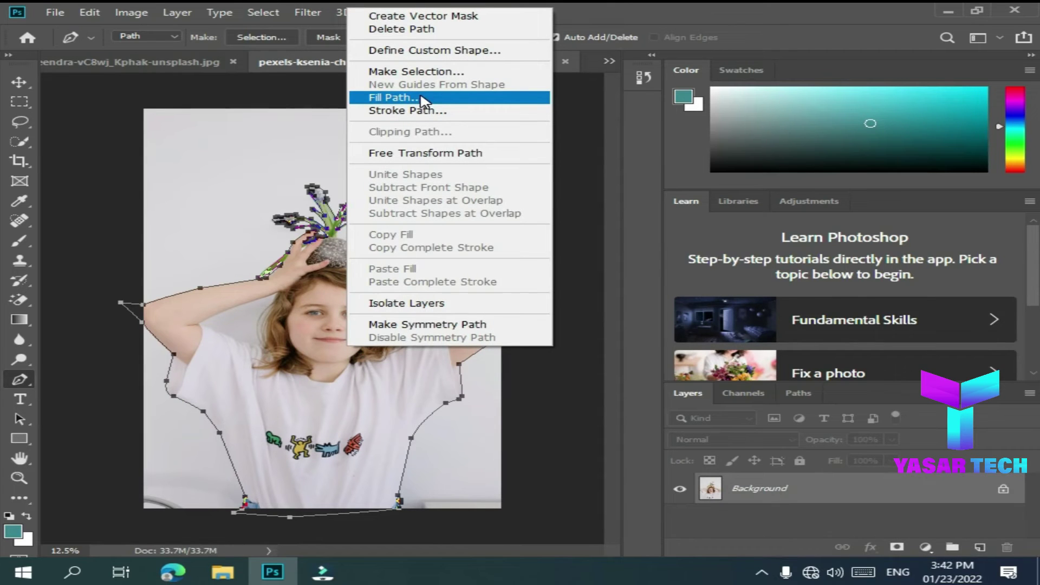
click(430, 80)
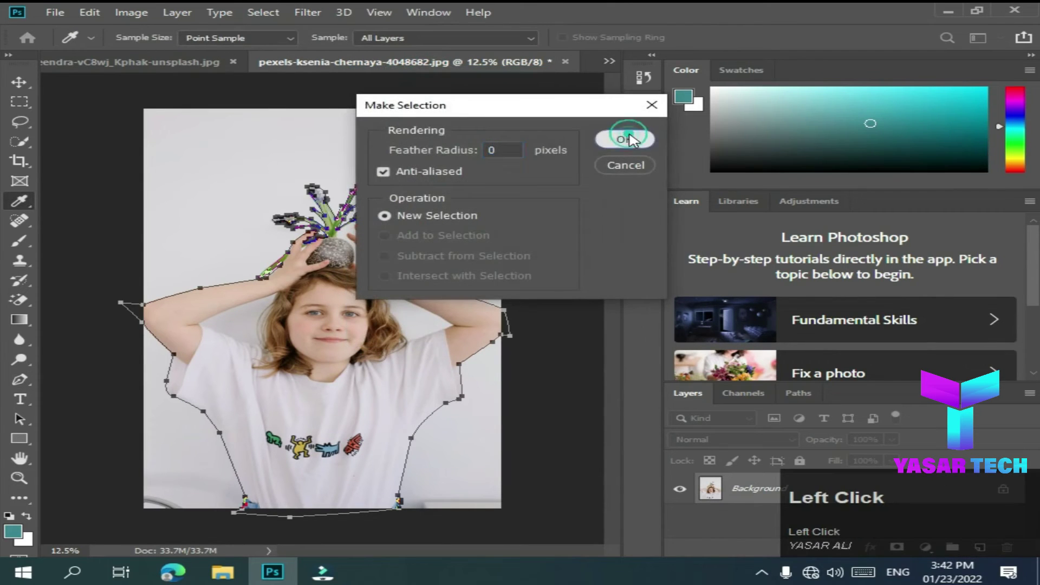
key(ctrl+j)
click(685, 526)
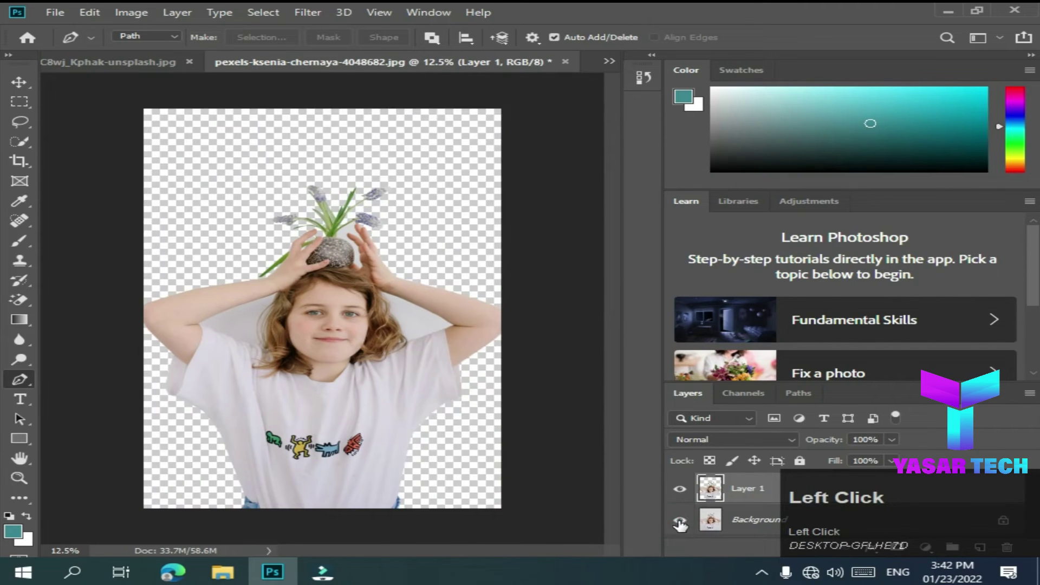
- Zoom in and trace a pen path around the gap between the left raised arm, hair and shoulder
click(720, 494)
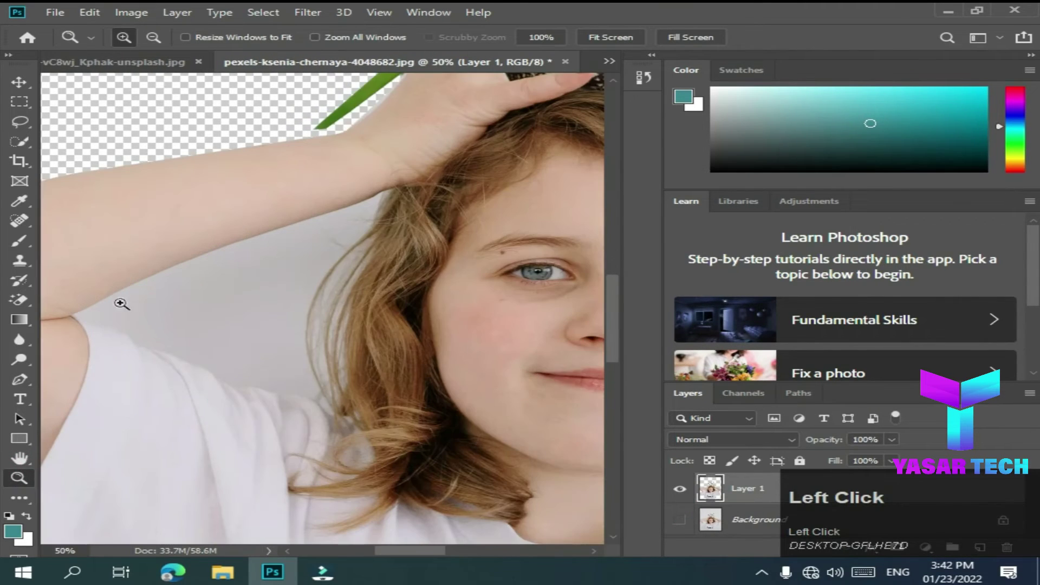
click(29, 383)
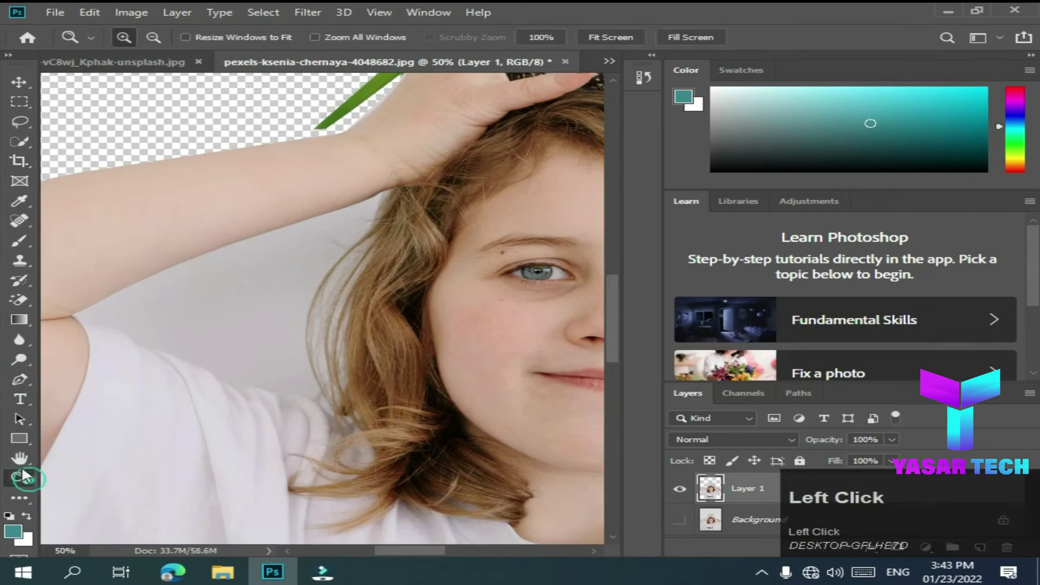
key(space)
drag(207, 348, 490, 400)
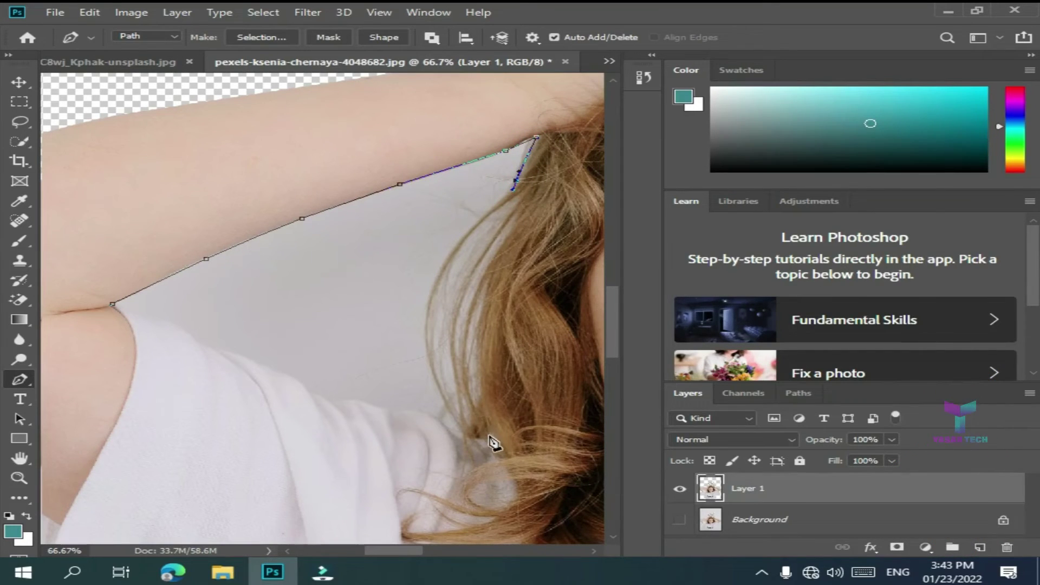
drag(492, 437, 505, 417)
key(space)
click(509, 415)
key(space)
click(507, 357)
key(ctrl+z)
drag(507, 358, 253, 267)
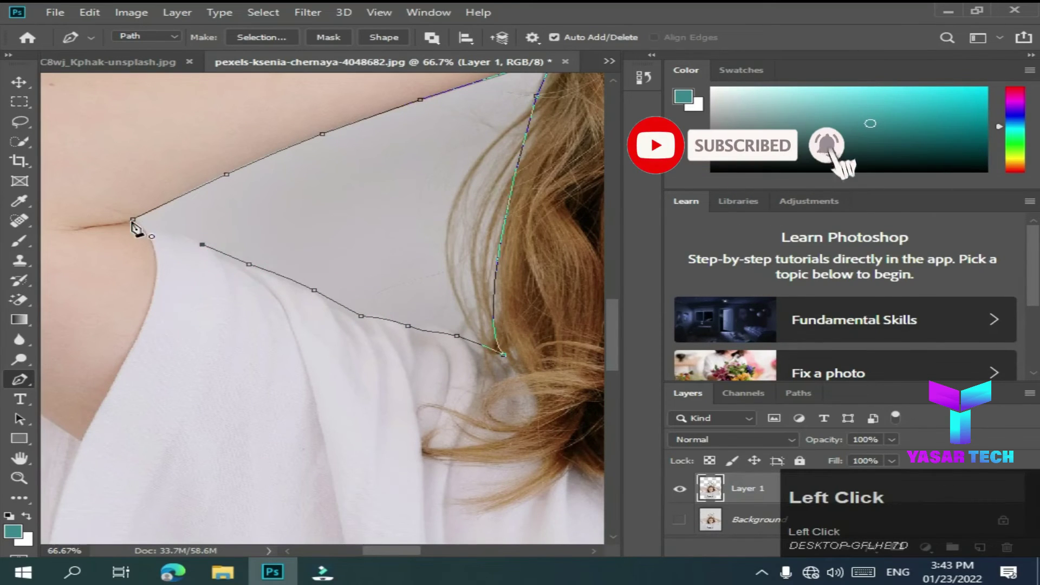
- Turn the traced gap into a selection, delete the white inside it and deselect
right_click(364, 227)
click(415, 283)
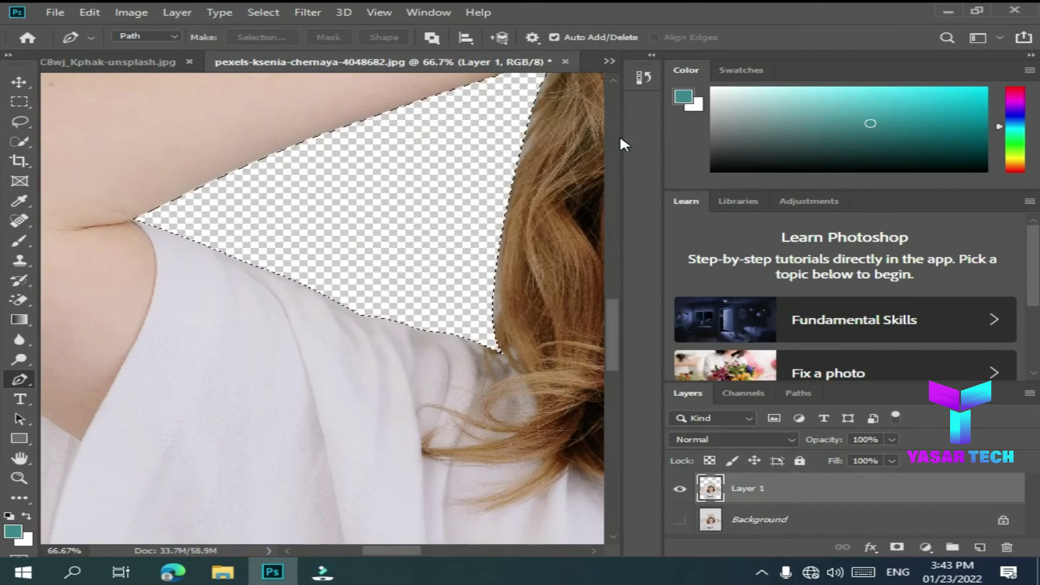
key(space)
key(ctrl+d)
key(space)
click(431, 305)
key(space)
click(492, 410)
key(space)
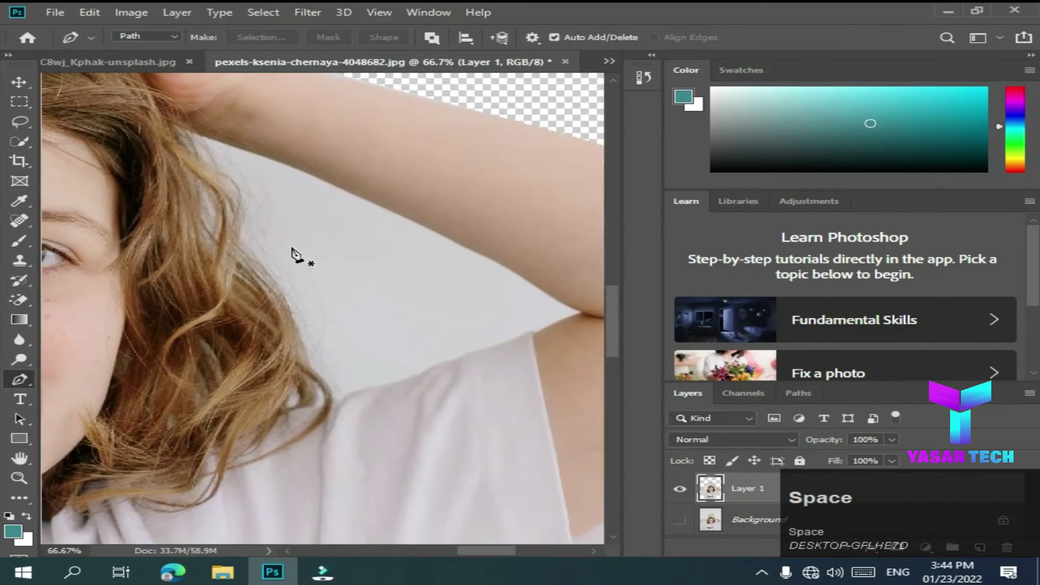
- Pan to the right underarm gap and trace a pen path around it
click(262, 189)
key(space)
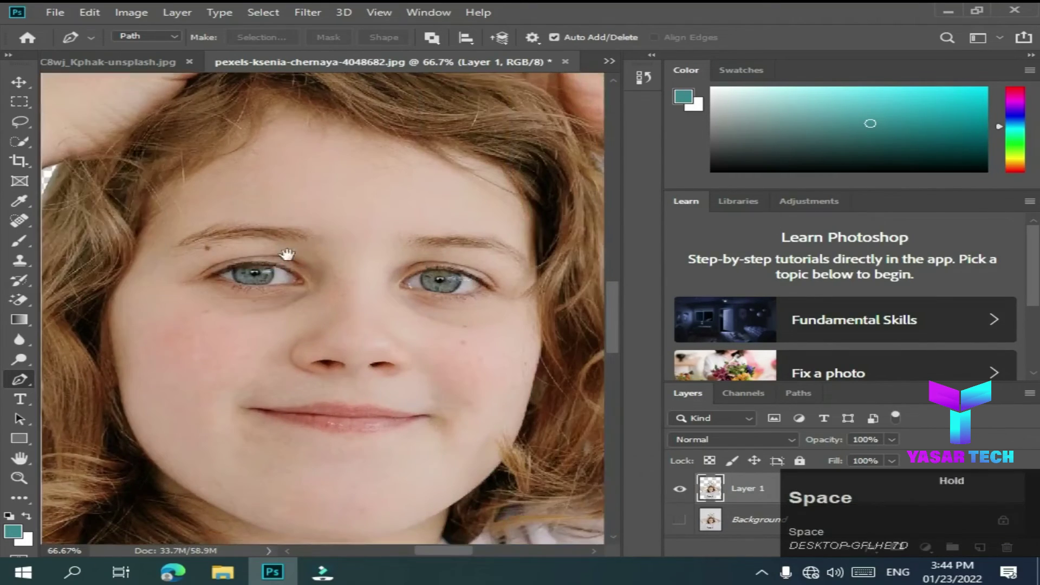
click(254, 261)
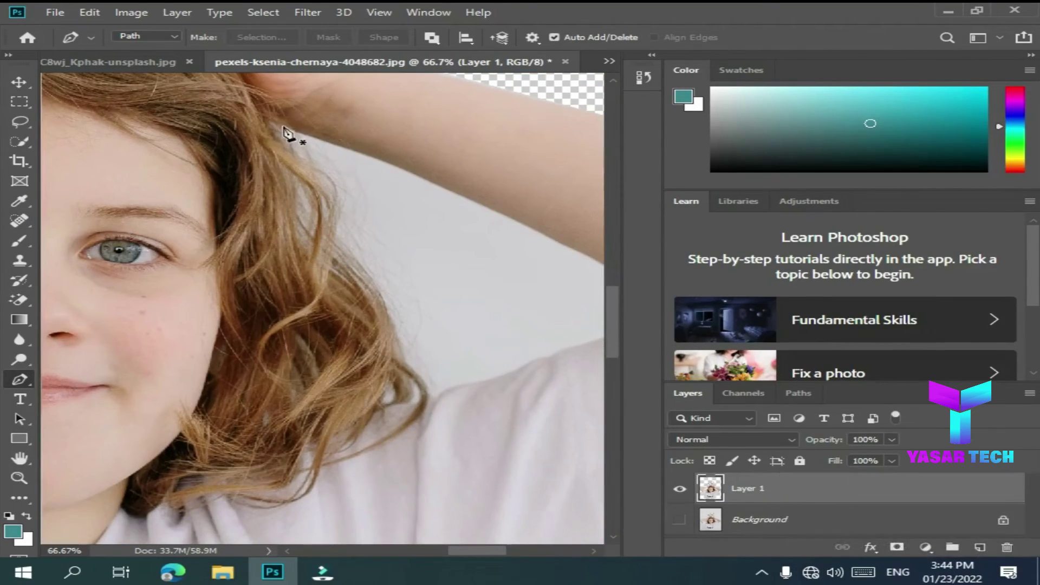
click(280, 128)
key(space)
click(332, 220)
key(space)
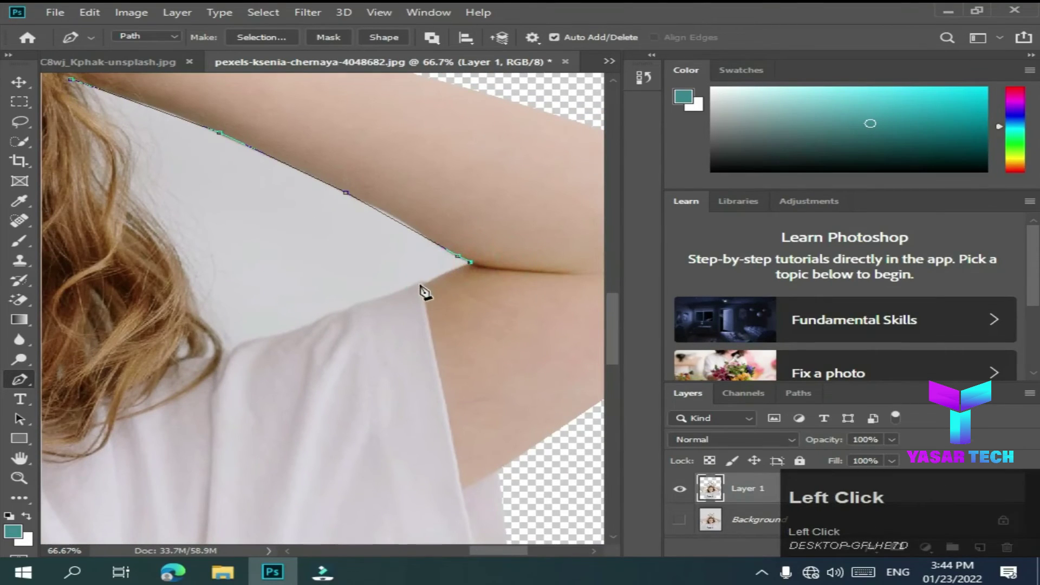
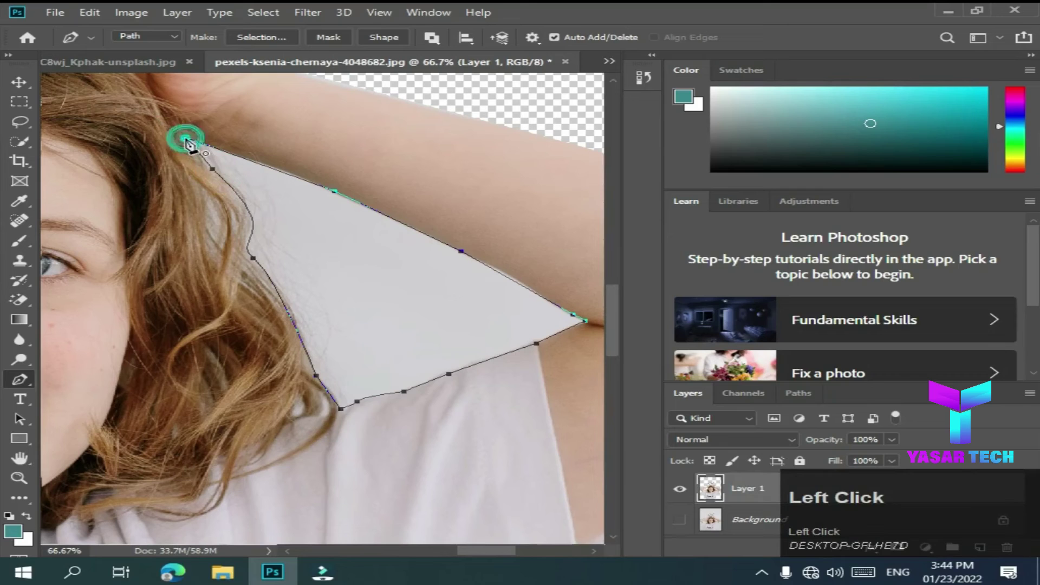
- Make the path a selection, erase the white inside it and zoom out to the full cutout
right_click(318, 238)
click(396, 289)
right_click(352, 307)
click(353, 308)
click(352, 308)
key(ctrl+d)
key(ctrl+alt+-)
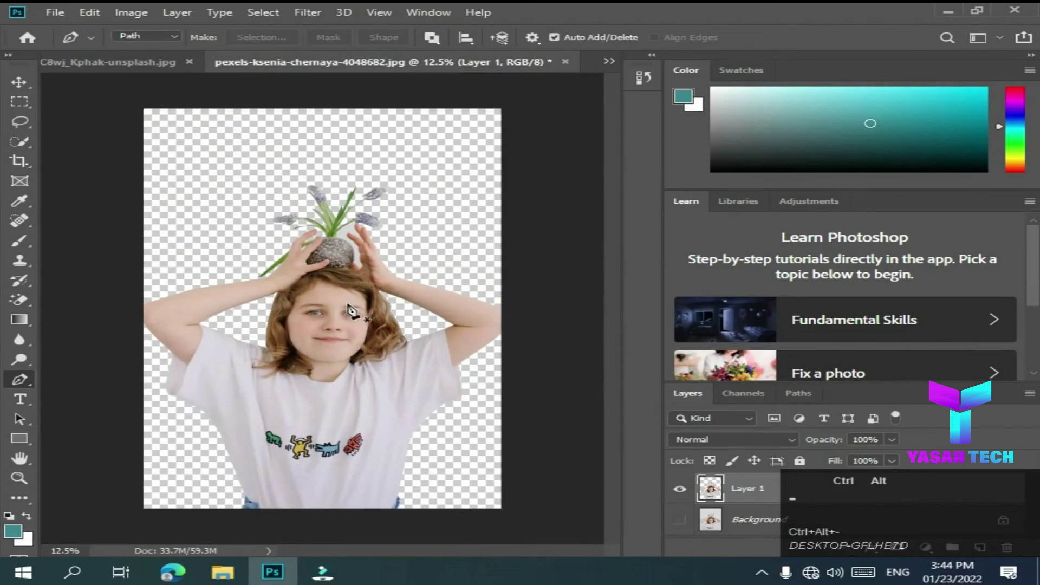
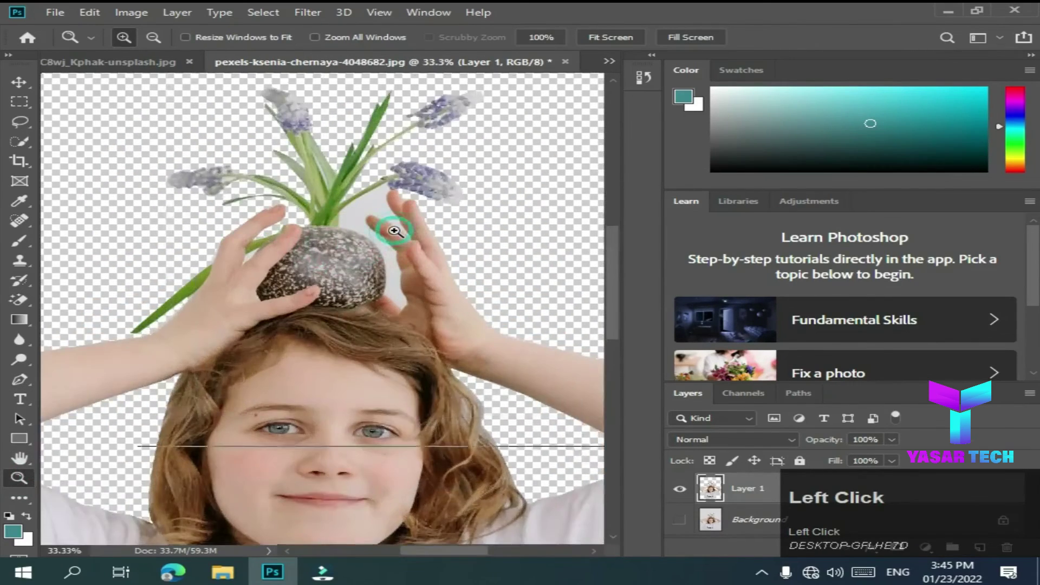
- Zoom in on the flower heads and magic-erase white remnants around the flowers
key(space)
click(387, 195)
key(space)
click(26, 307)
key(space)
key(space)
click(557, 141)
key(space)
click(557, 141)
key(space)
click(596, 111)
key(space)
click(355, 330)
key(space)
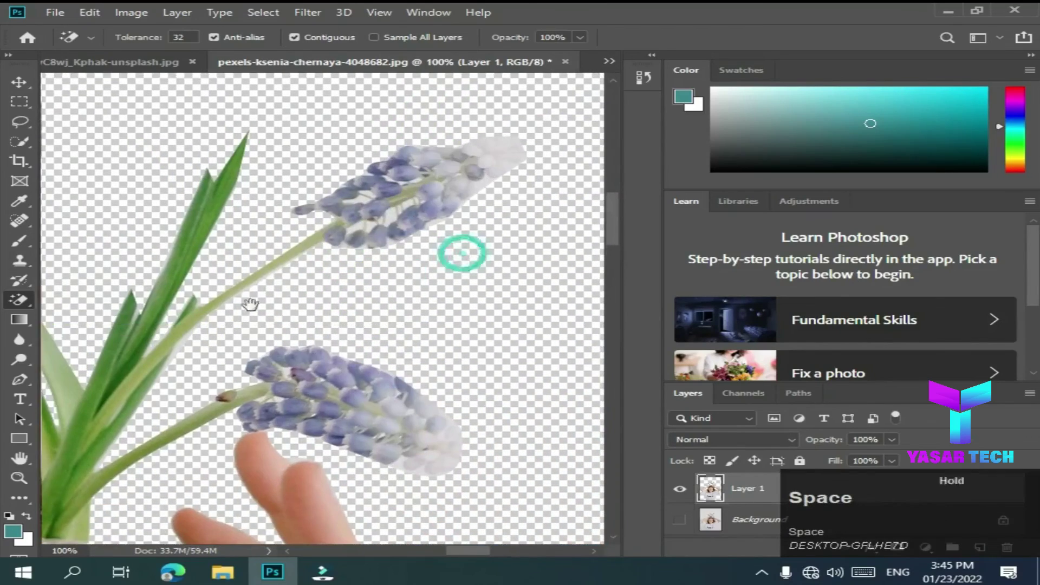
- Erase leftover white beside the flower heads, then switch to the yellow texture and select all of it
click(405, 374)
key(space)
key(space)
click(291, 211)
key(space)
click(168, 315)
key(space)
key(ctrl+alt+-)
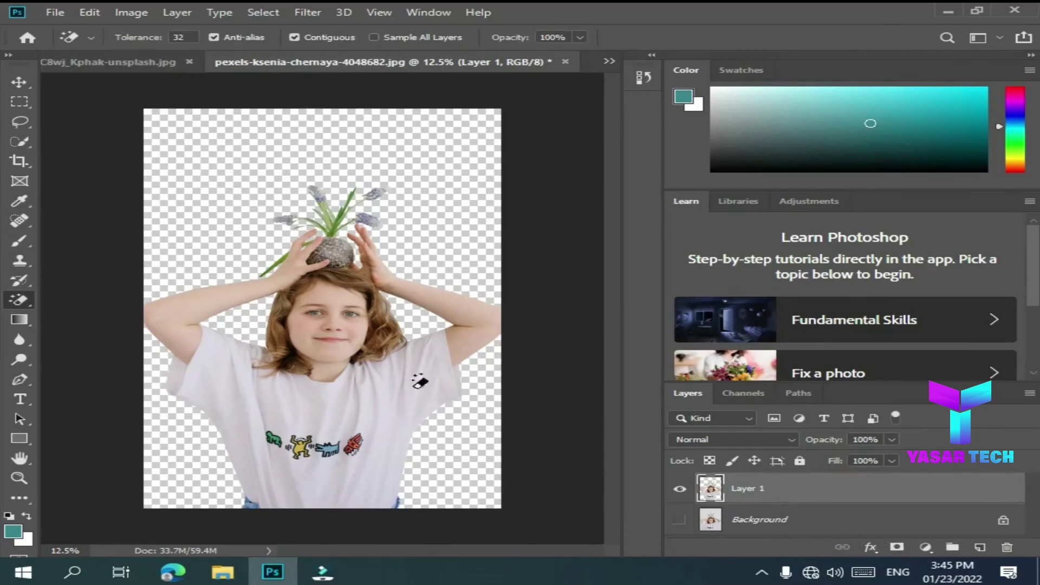
click(77, 34)
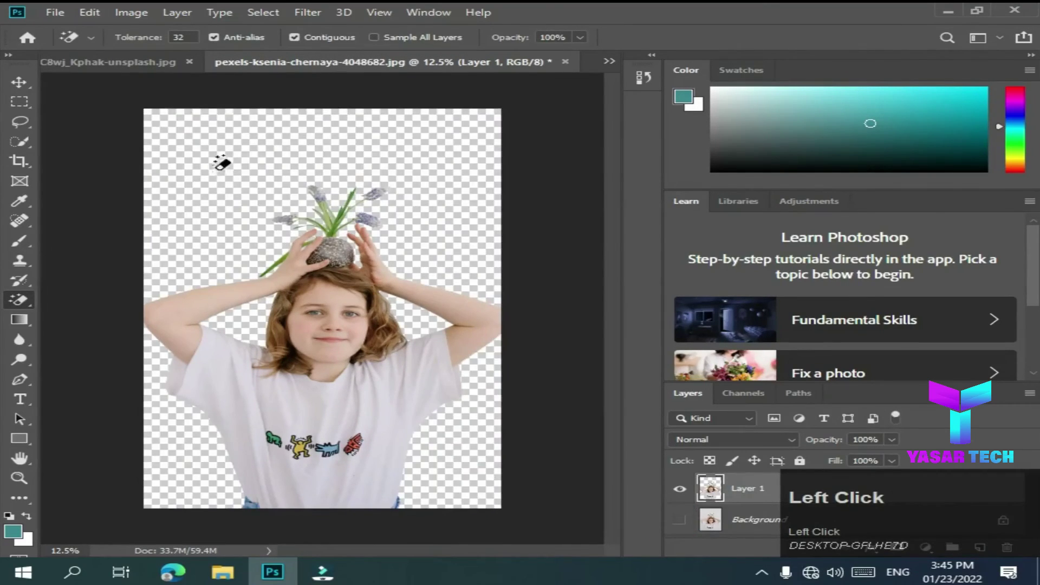
key(ctrl+a)
- Bring the yellow texture into the girl's document as Layer 2 and start a free transform on it
drag(15, 84, 368, 291)
key(ctrl+alt+-)
key(ctrl+t)
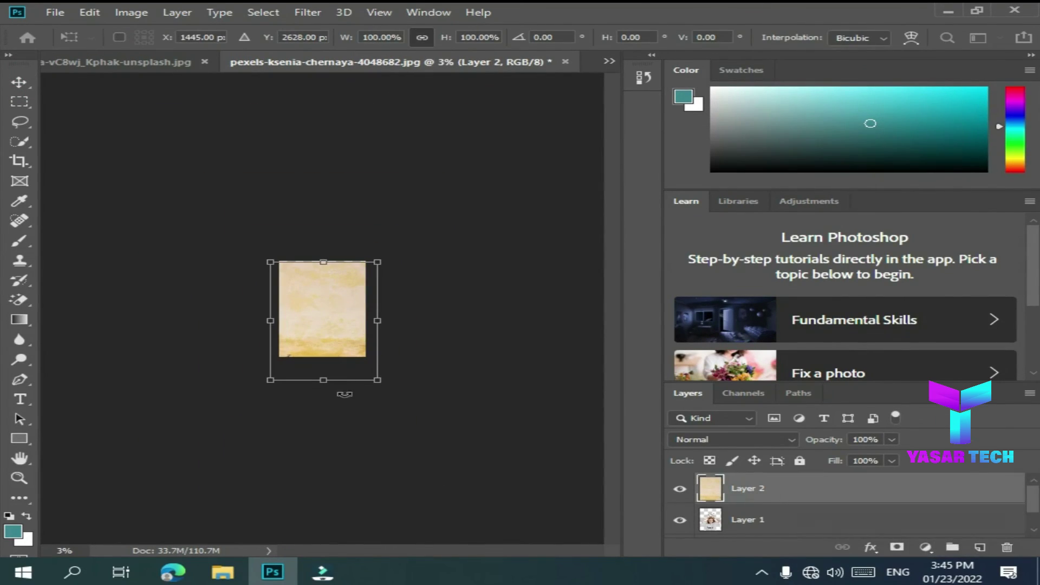